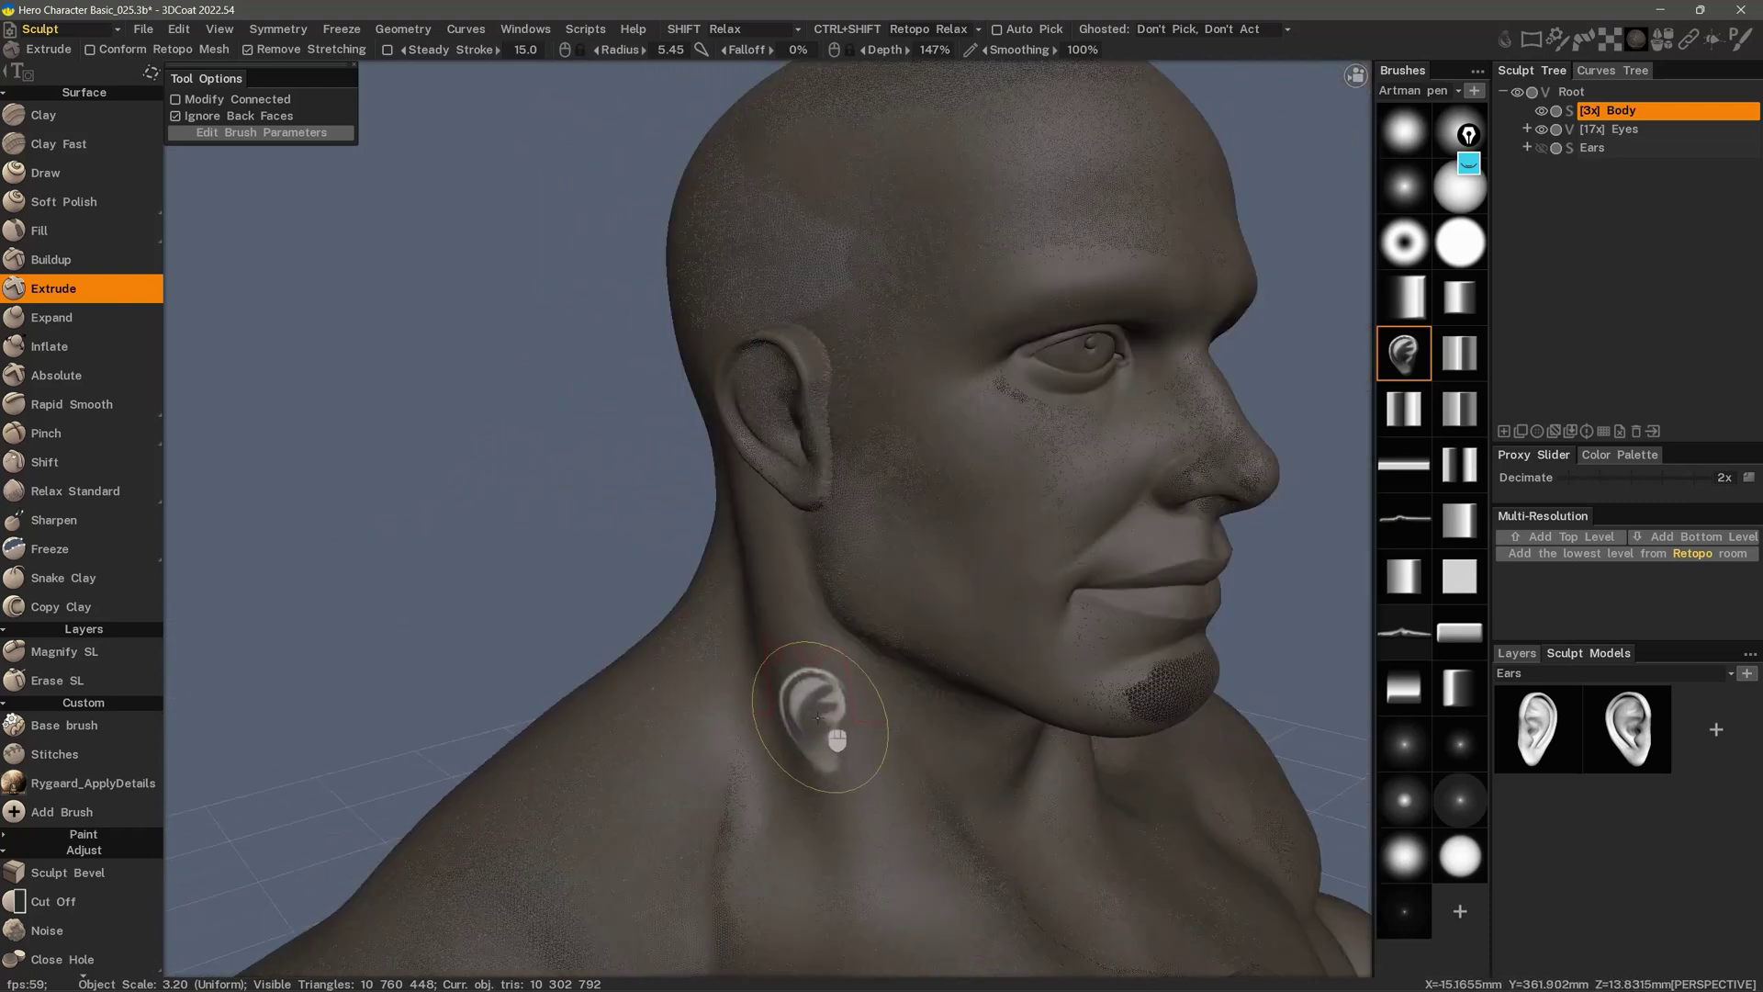
{"action": "key", "text": "w"}
{"action": "key", "text": "z"}
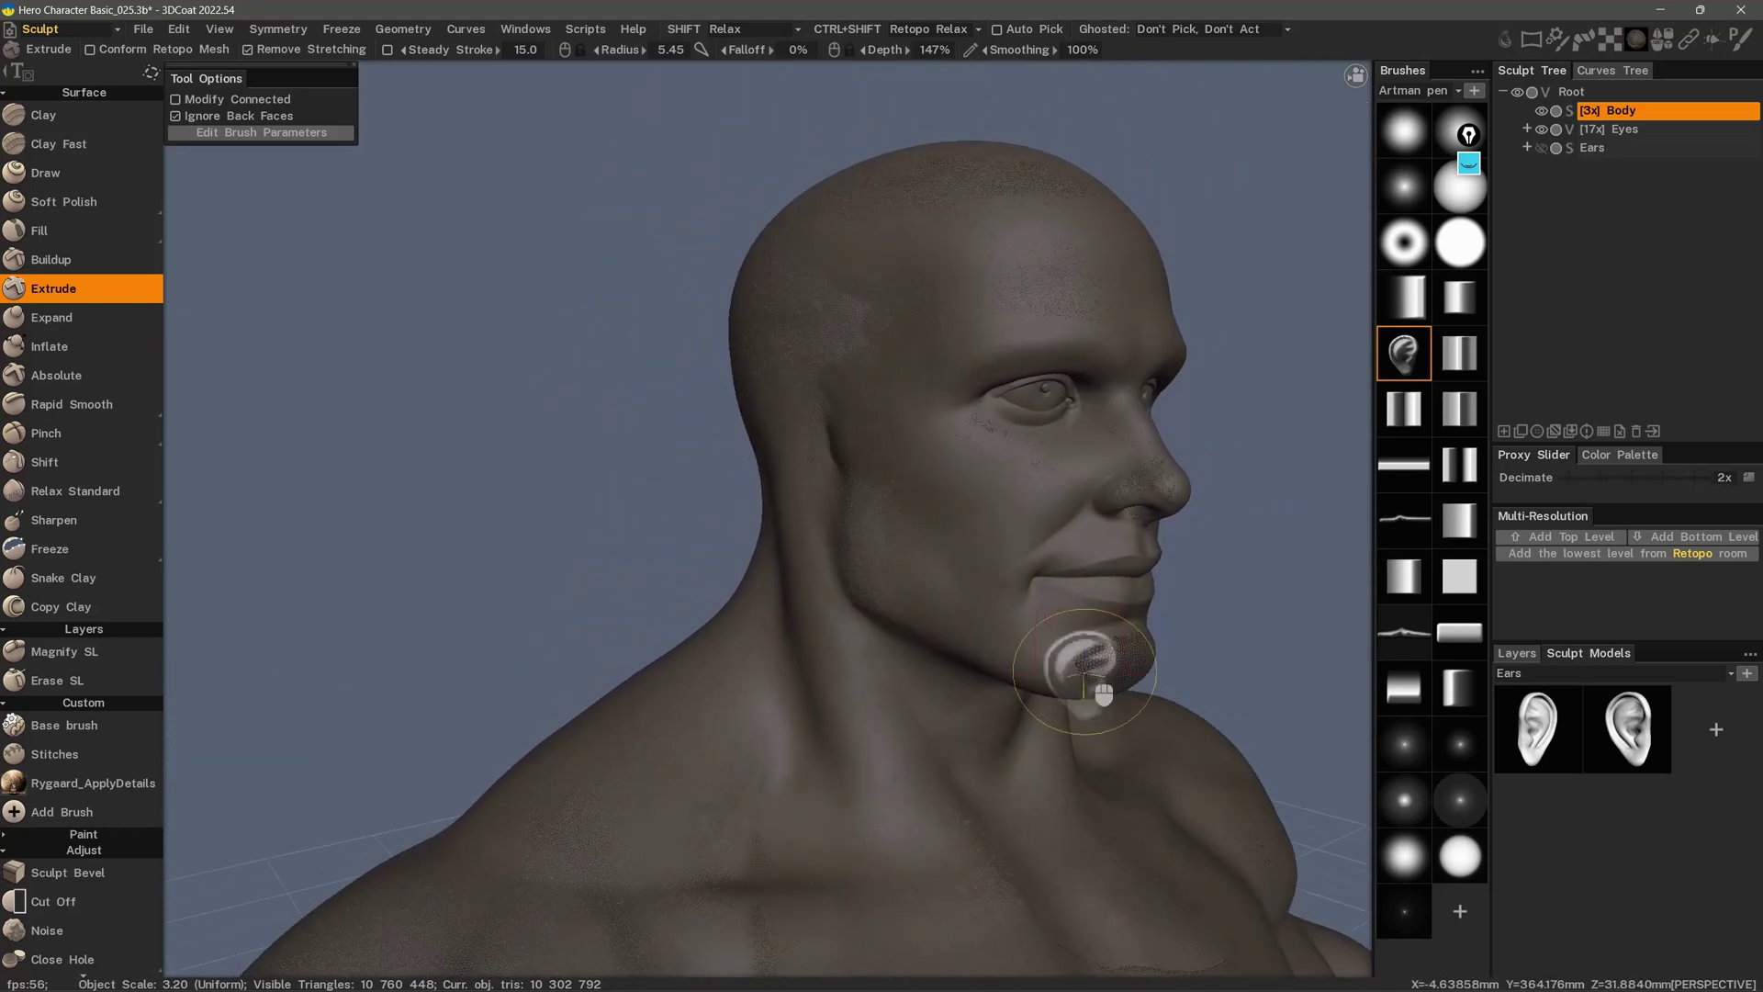
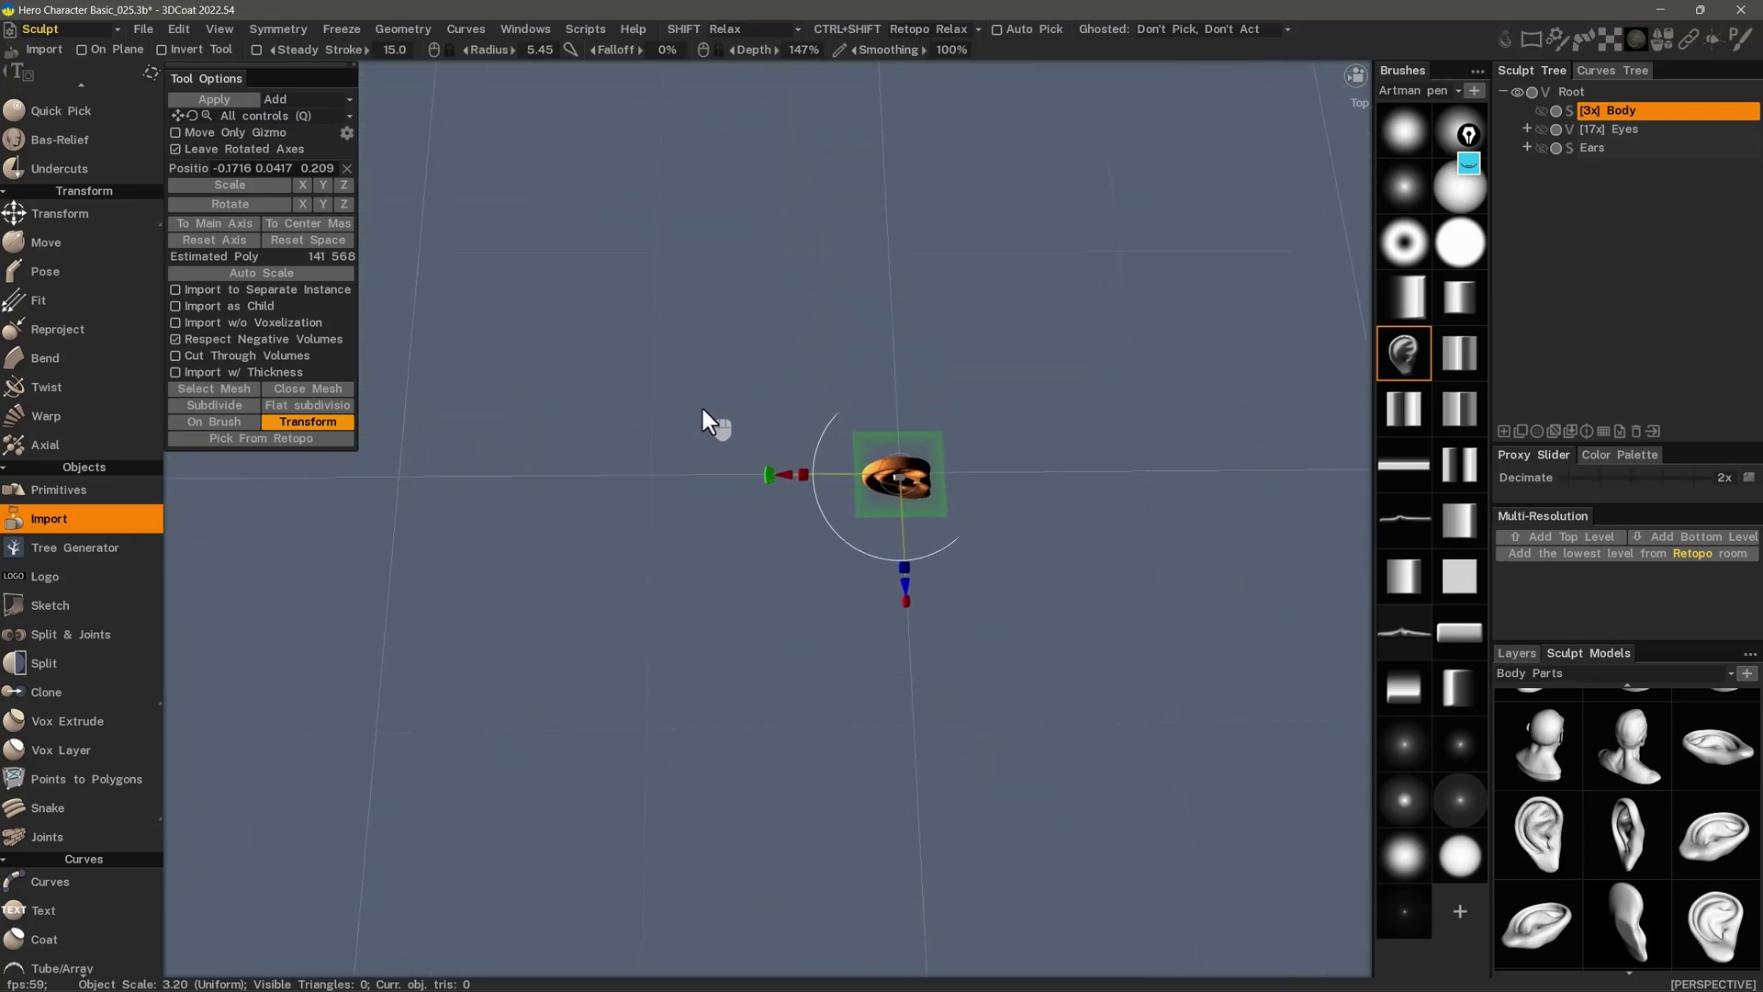
{"action": "left_click", "coordinate": [902, 611]}
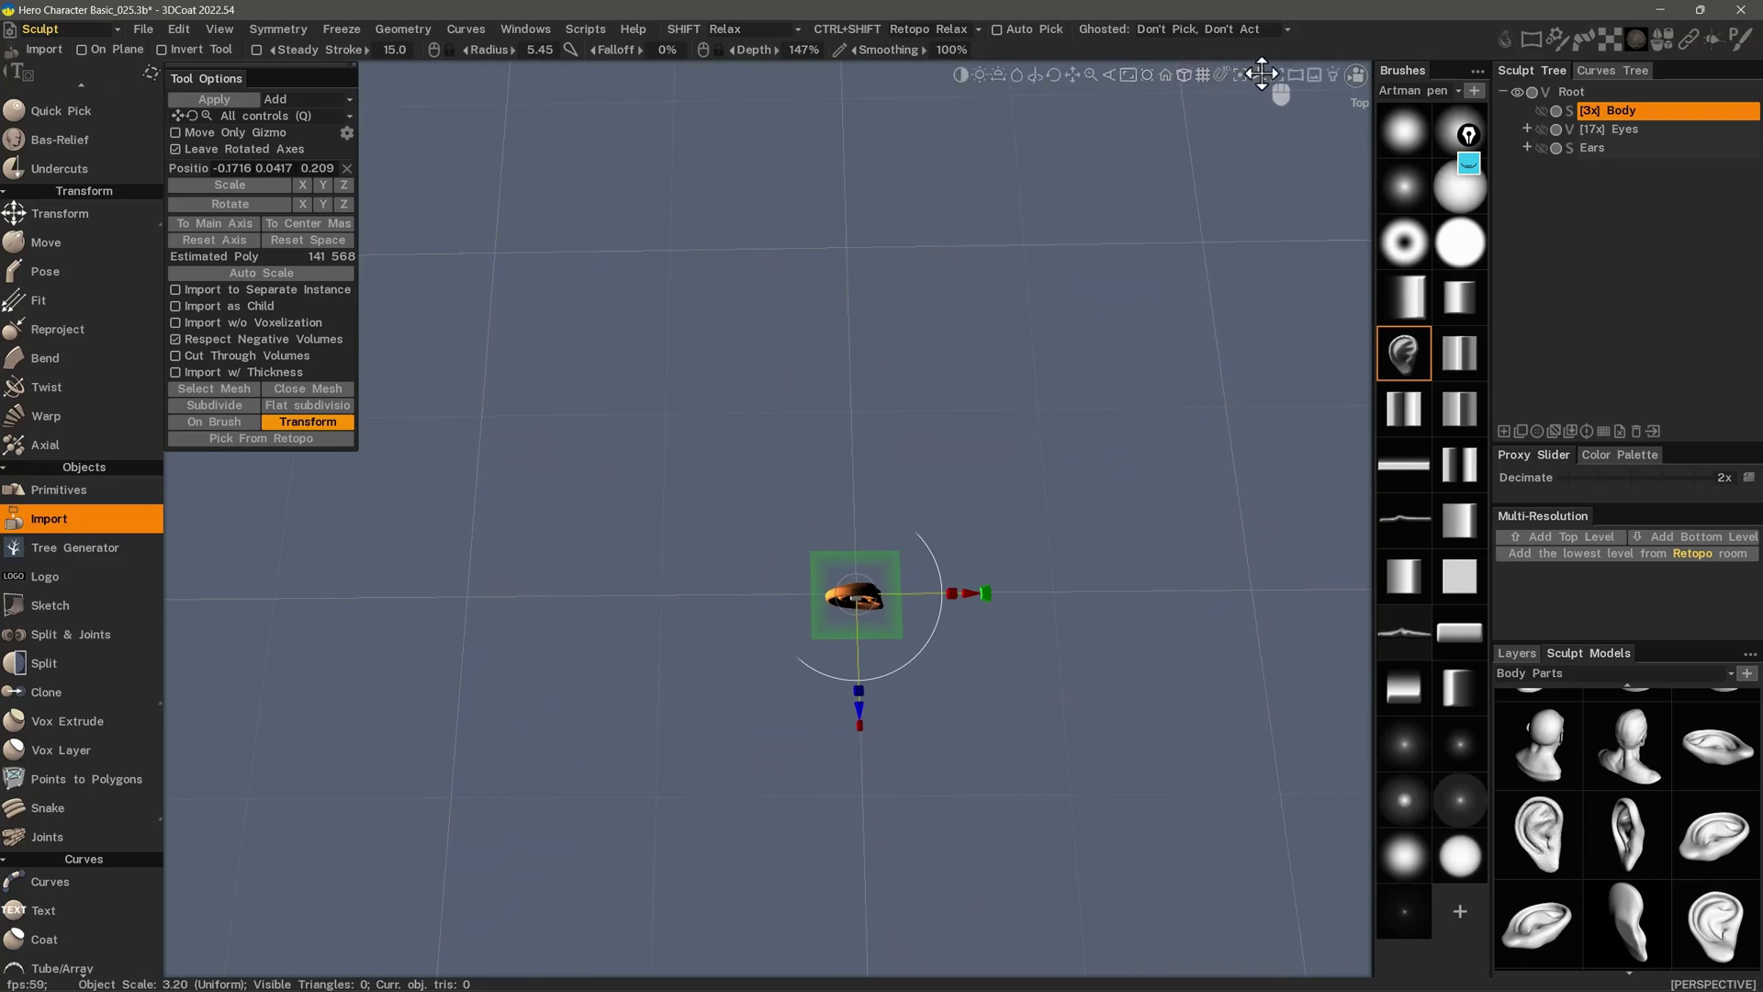
{"action": "left_click", "coordinate": [1270, 66]}
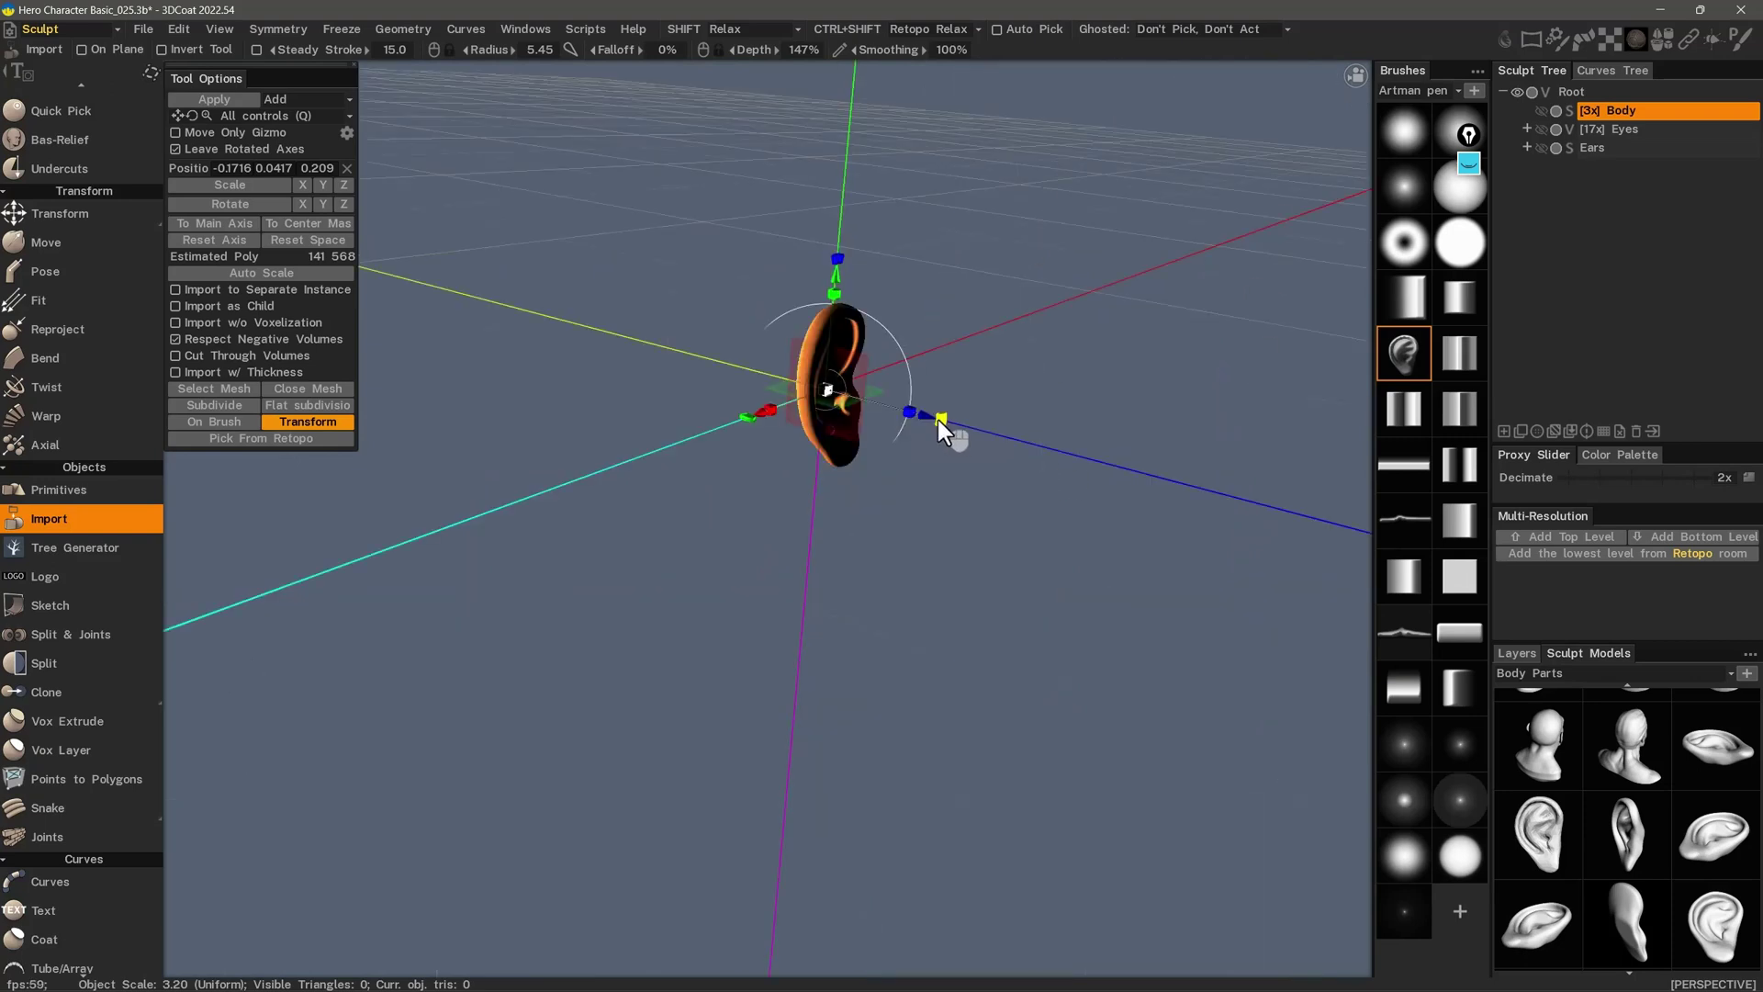
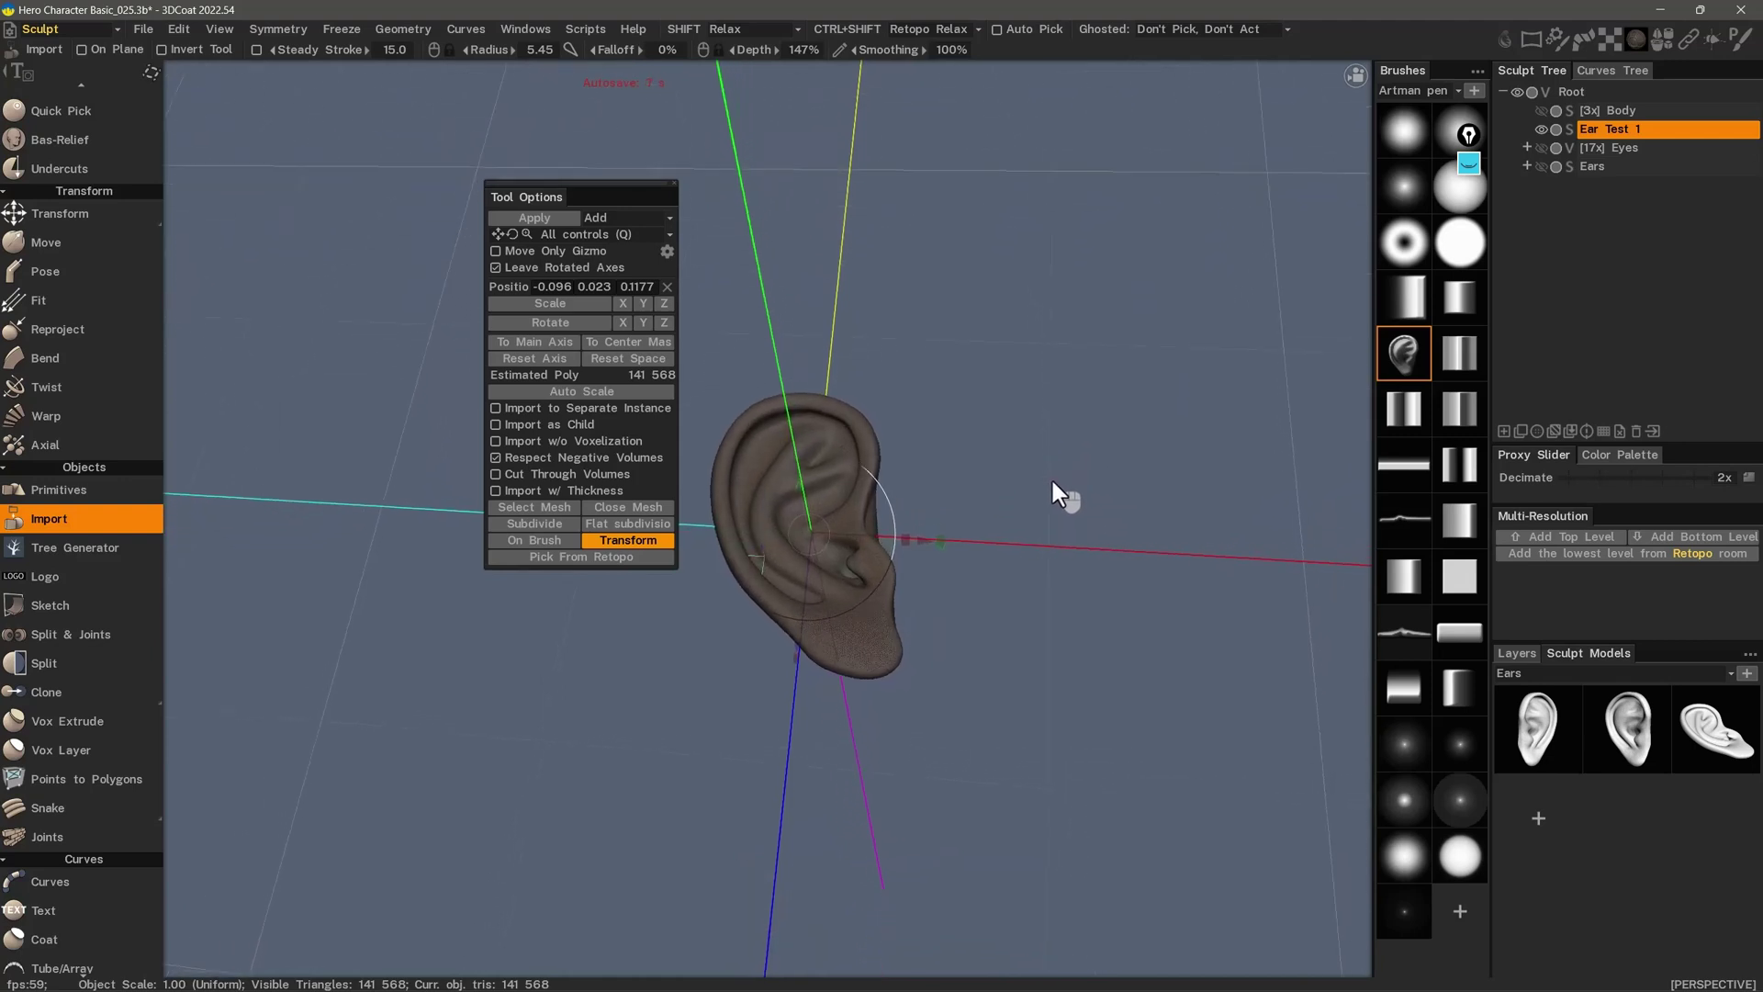
{"action": "left_click", "coordinate": [1061, 491]}
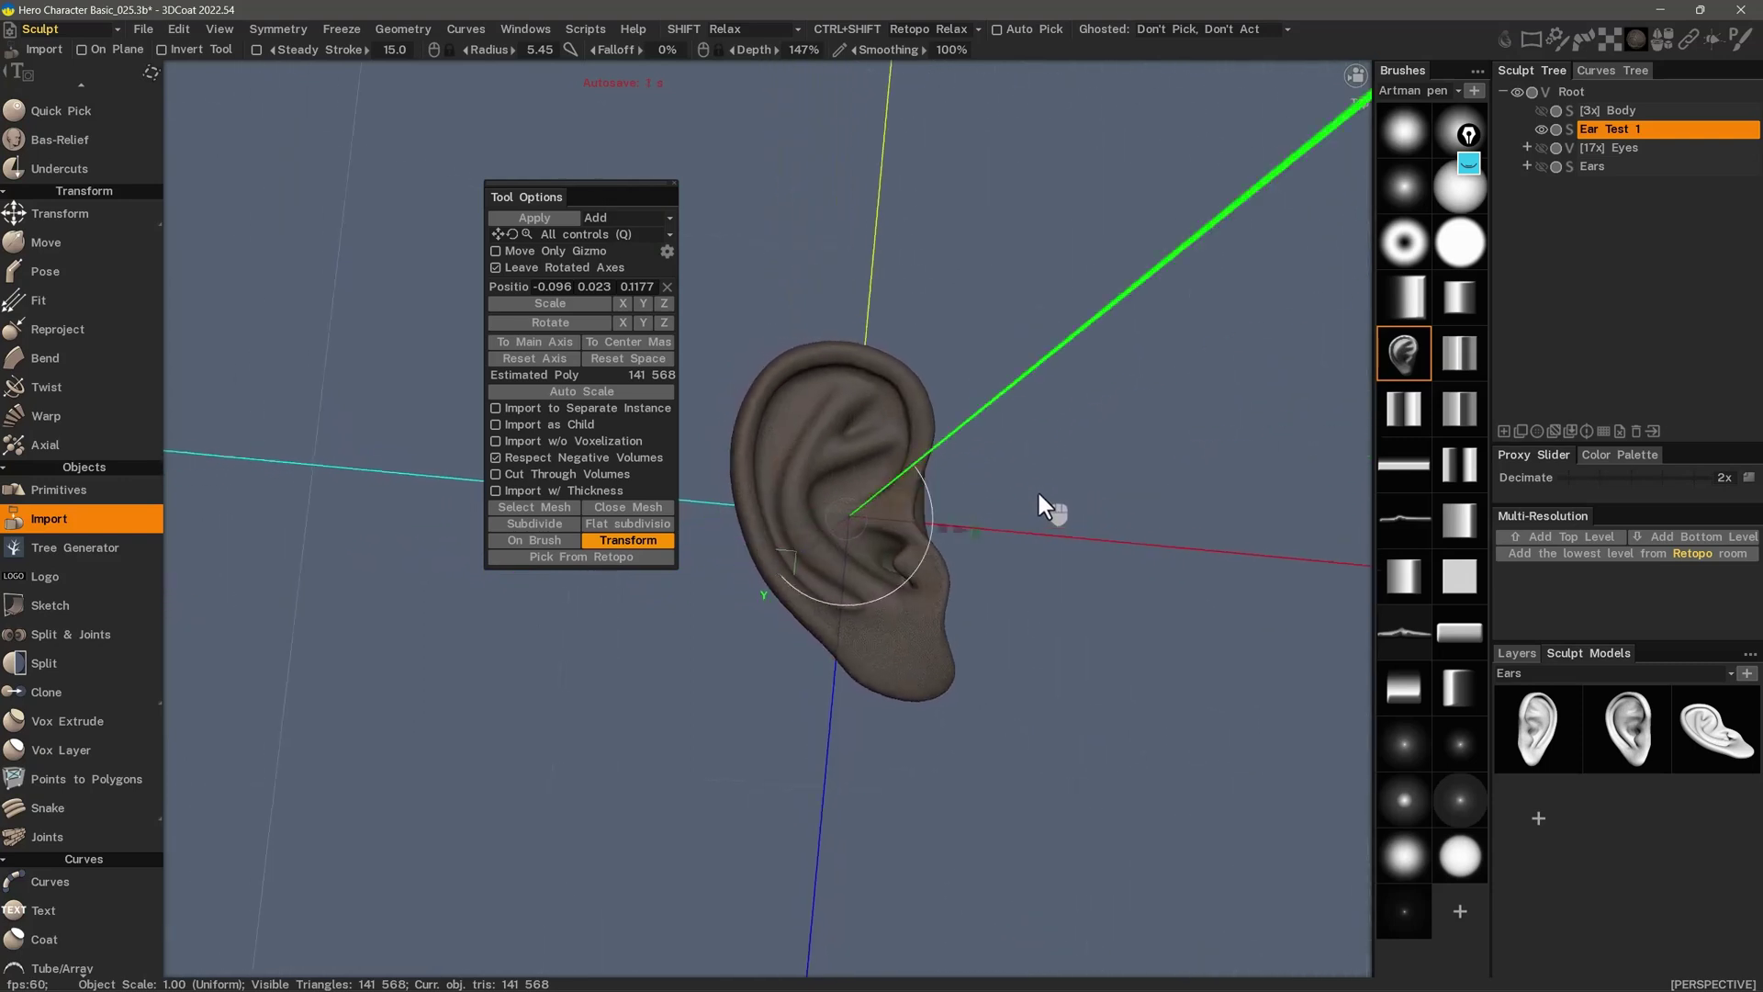
{"action": "left_click", "coordinate": [1054, 506]}
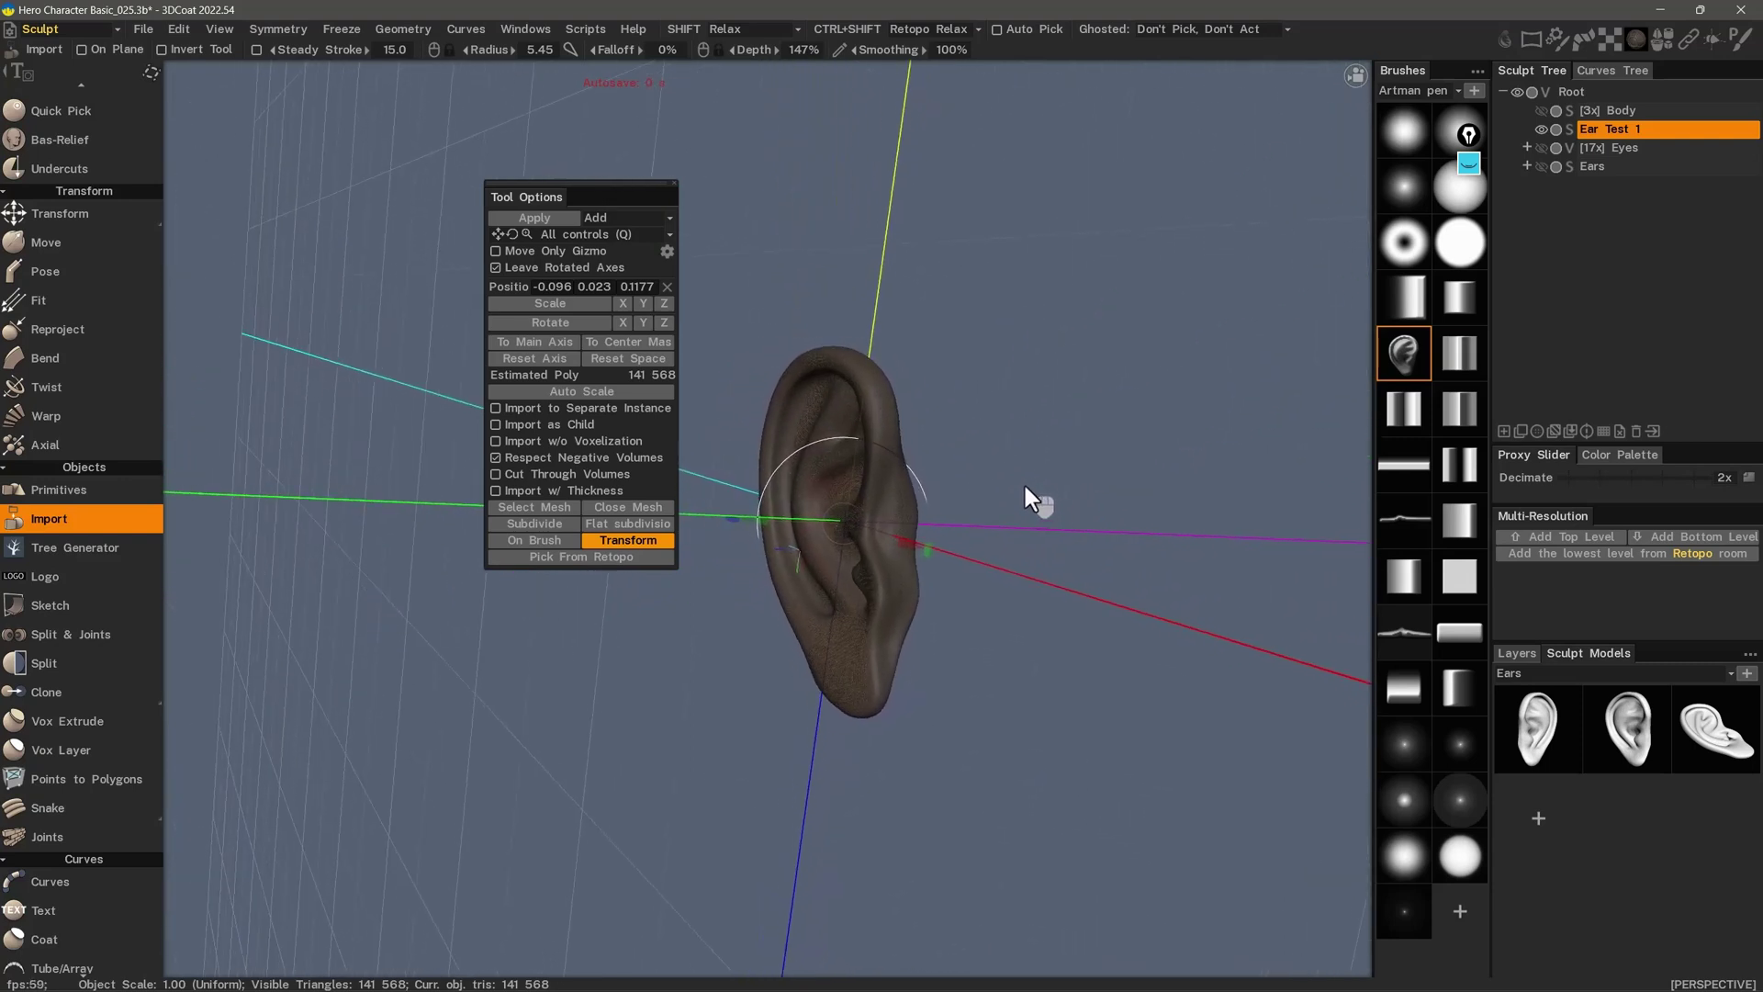